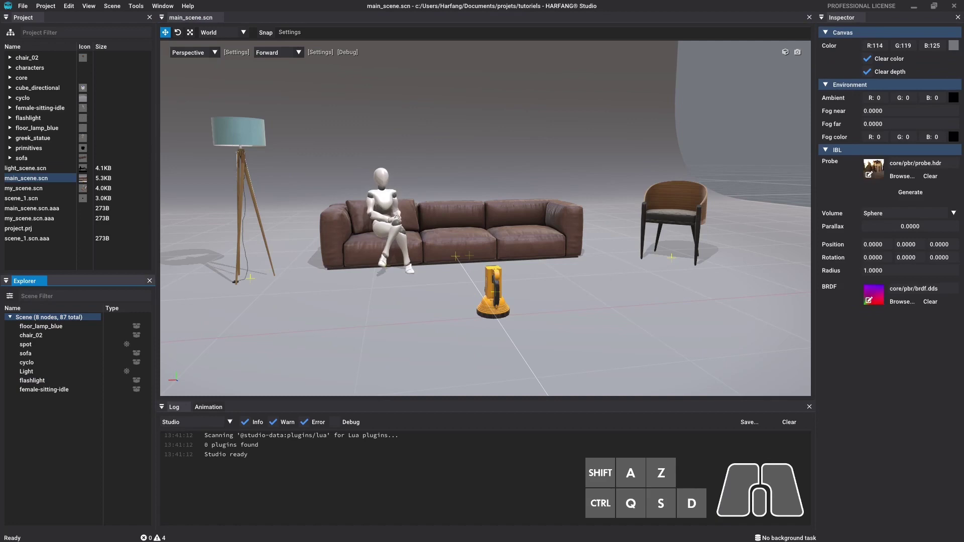
Select the flashlight node in the Explorer so its transform shows in the Inspector.
click(502, 311)
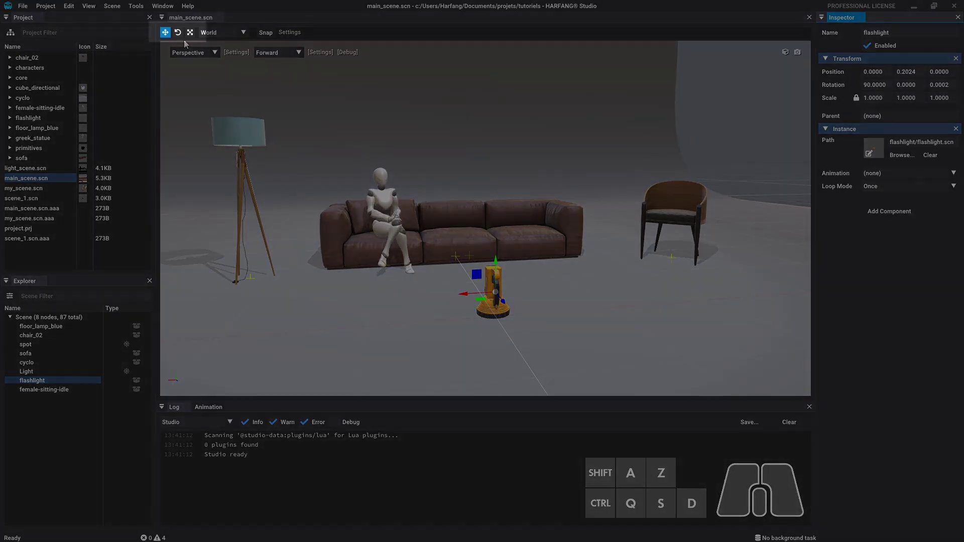
click(169, 33)
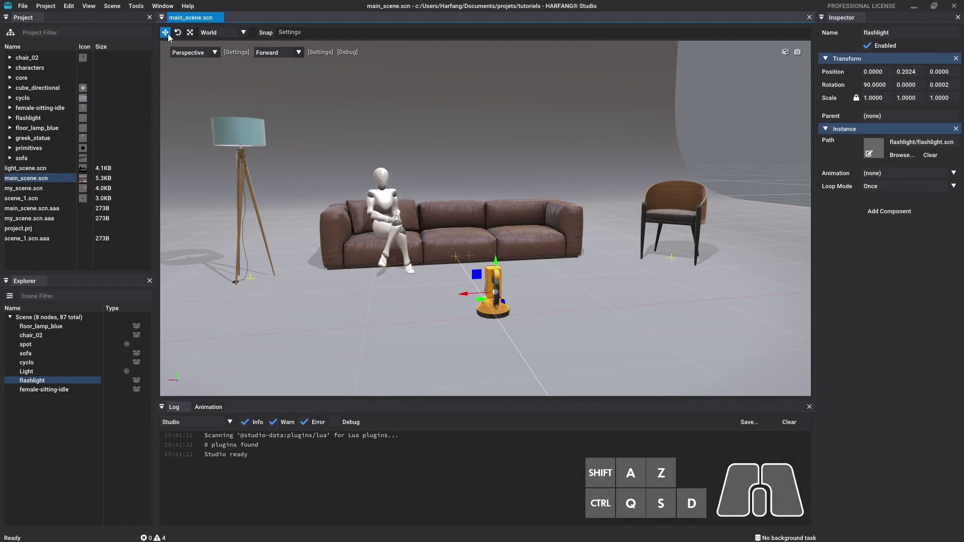
click(186, 39)
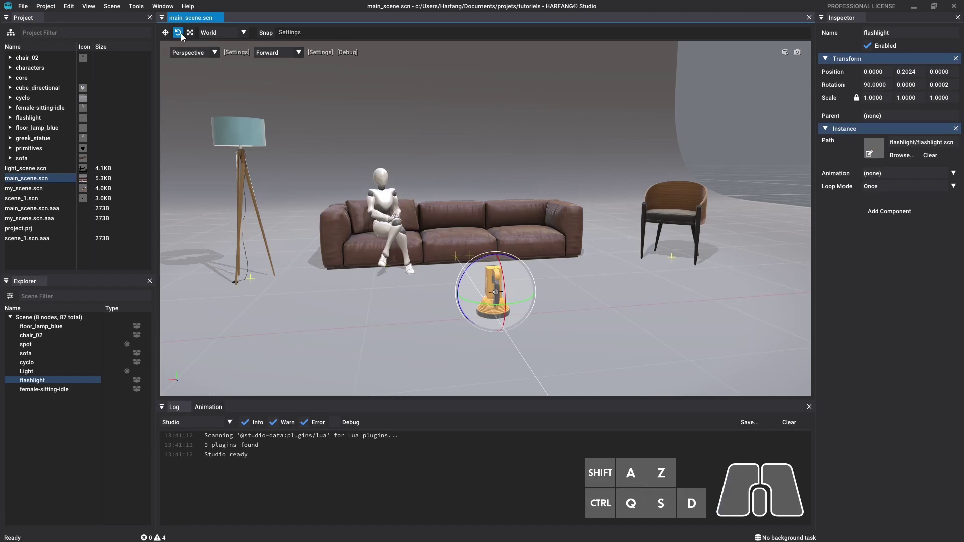
click(195, 38)
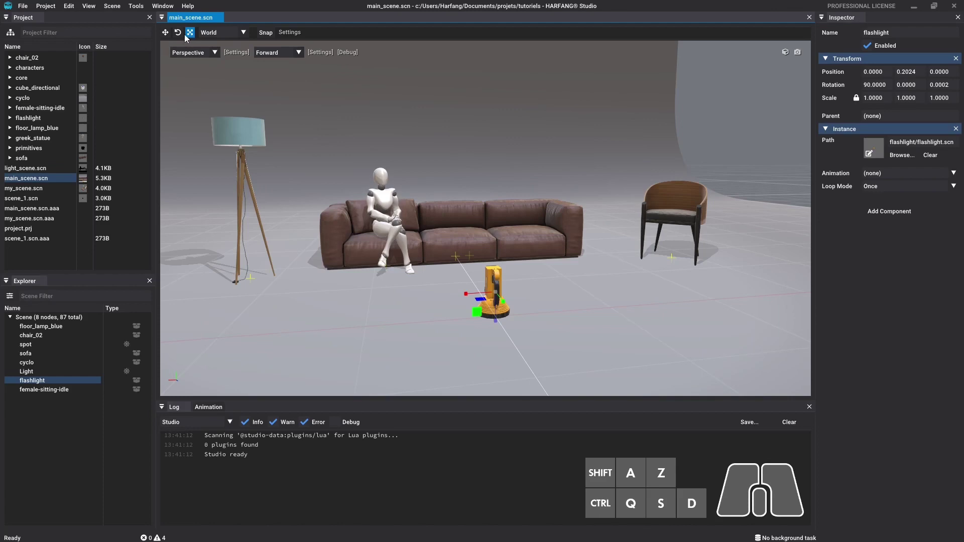
With the move gizmo, slide the flashlight across the floor beside the chair and back near its start.
click(172, 35)
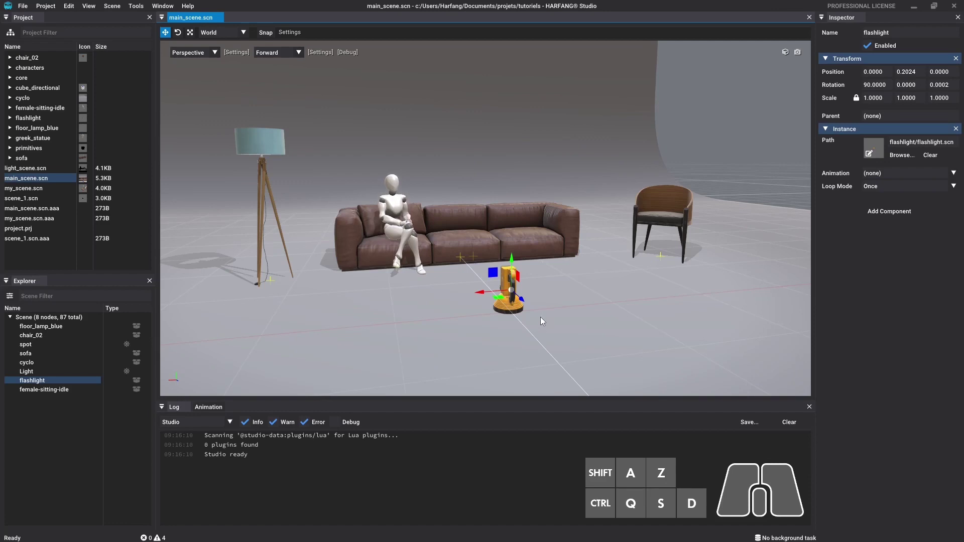
drag(484, 297, 581, 291)
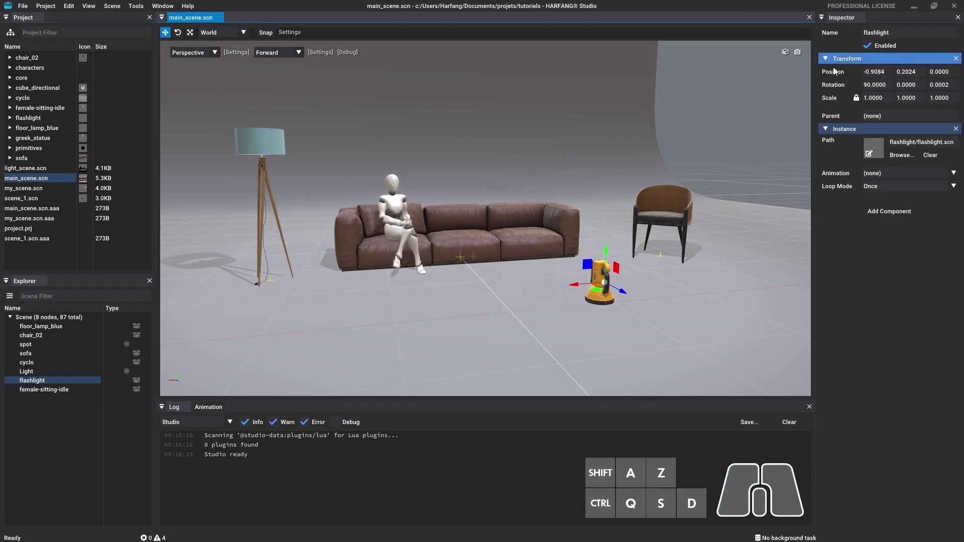
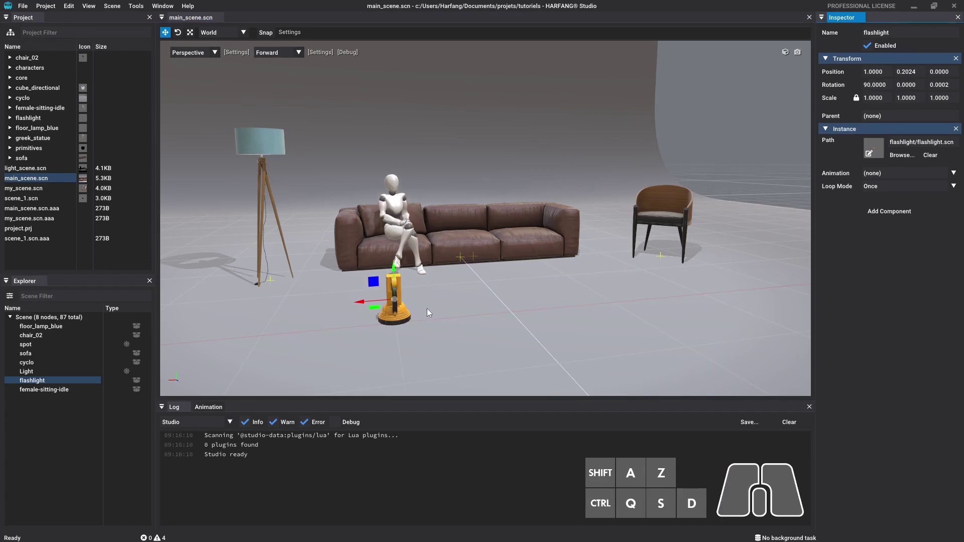
drag(395, 269, 392, 204)
drag(367, 241, 560, 236)
drag(598, 236, 620, 246)
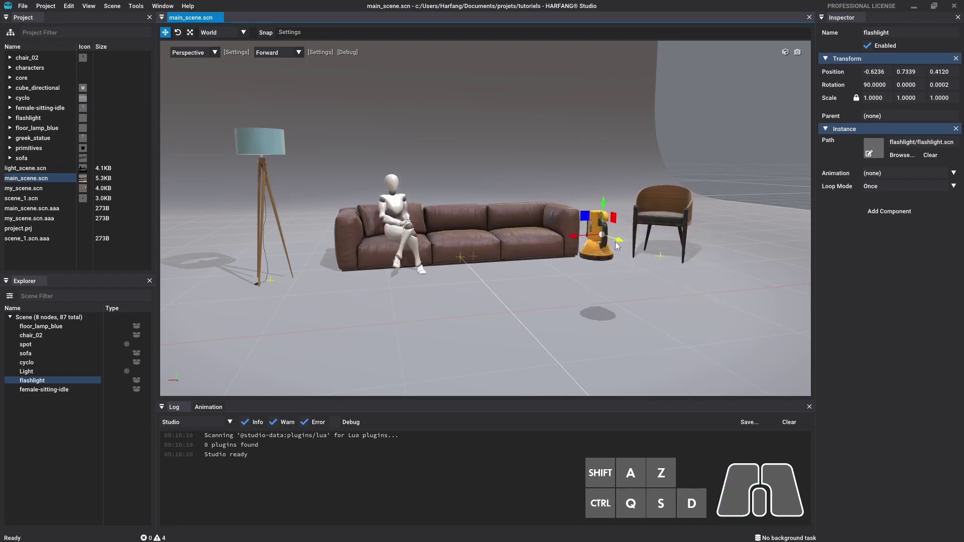
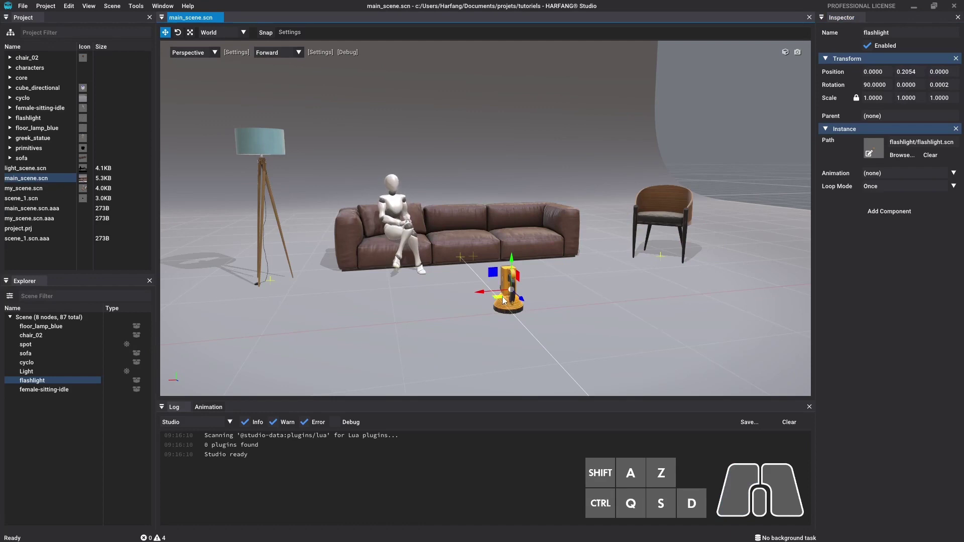
drag(545, 337, 570, 338)
Move the flashlight forward and raise it off the floor to about 0.3101, 0.4349, 0.5335.
key(q)
drag(521, 300, 534, 315)
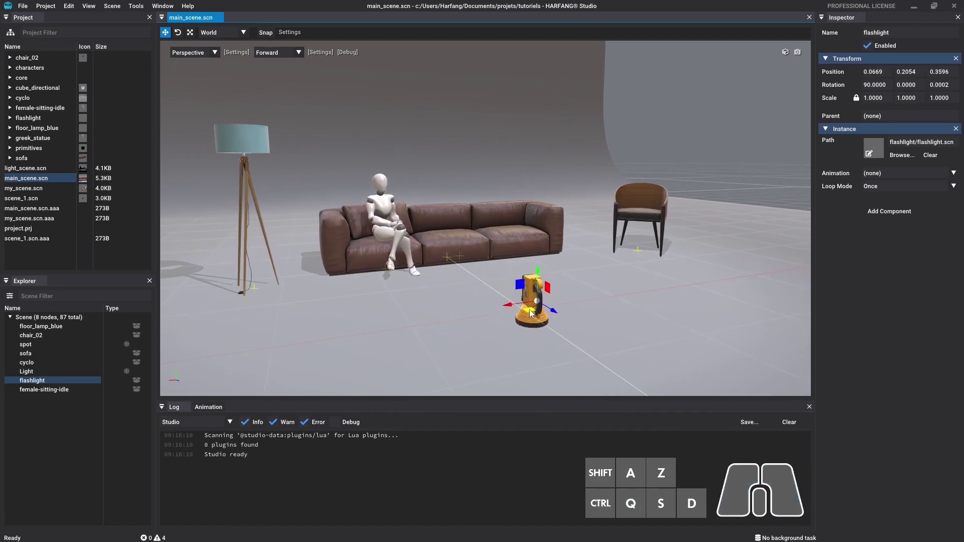
drag(524, 291, 499, 256)
drag(527, 258, 538, 276)
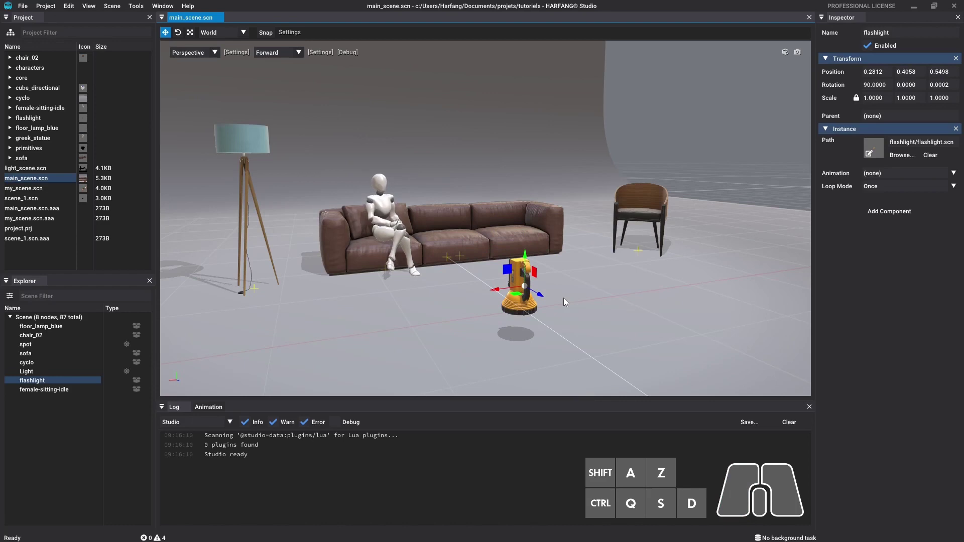
drag(530, 292, 525, 287)
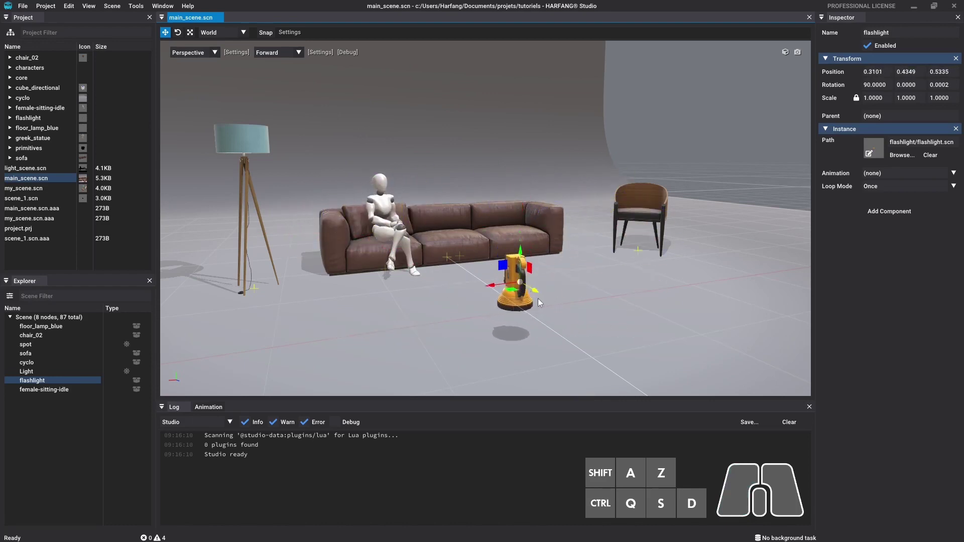
click(181, 36)
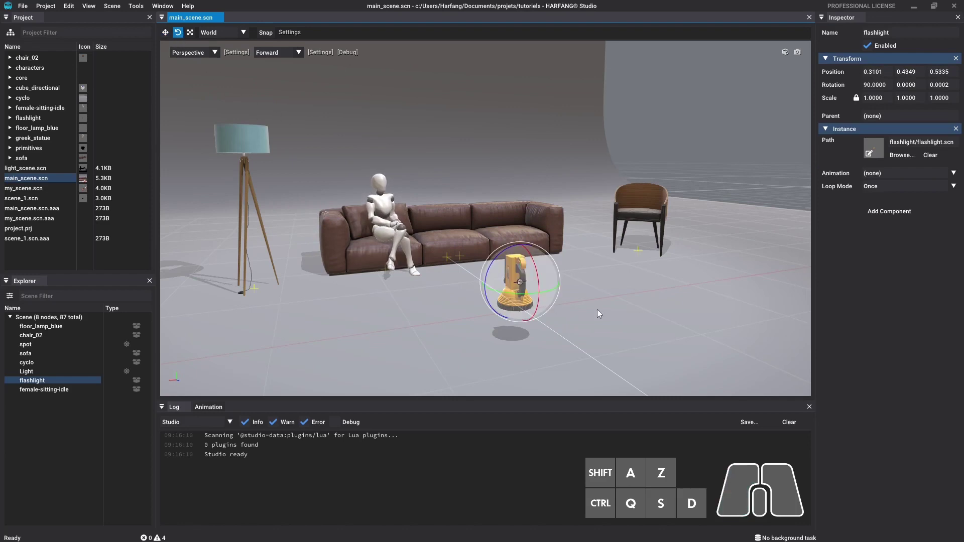
drag(539, 271, 523, 257)
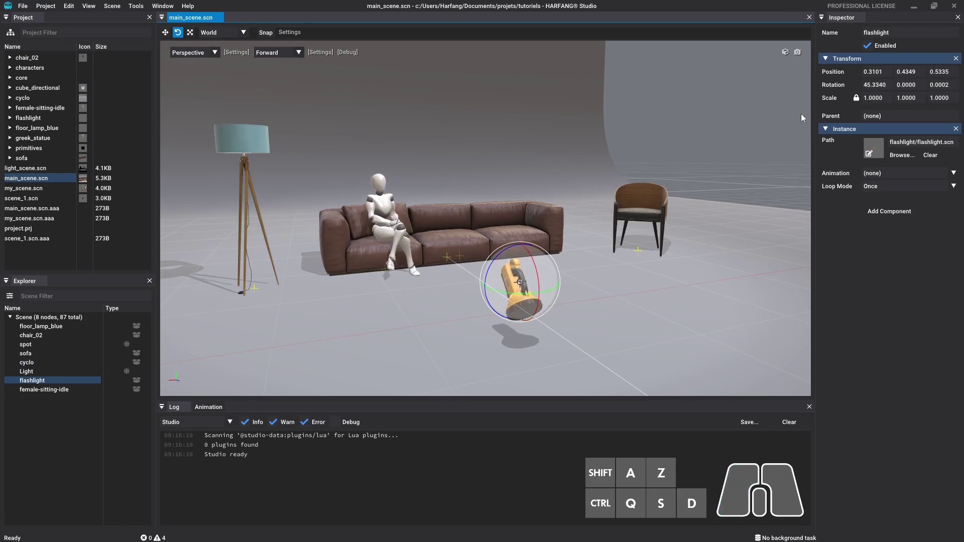
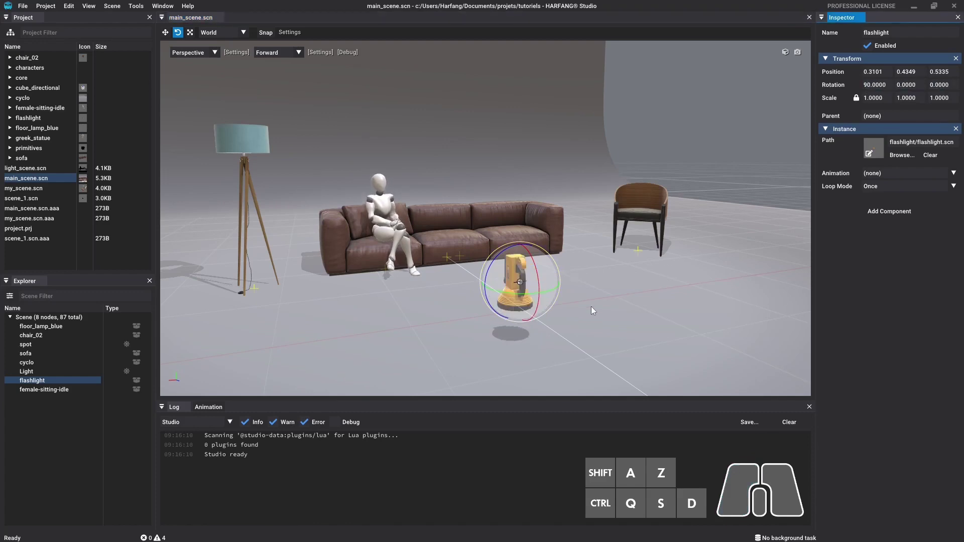
Scale the flashlight up unevenly, then lock proportions and scale uniformly to 1.0660.
click(194, 35)
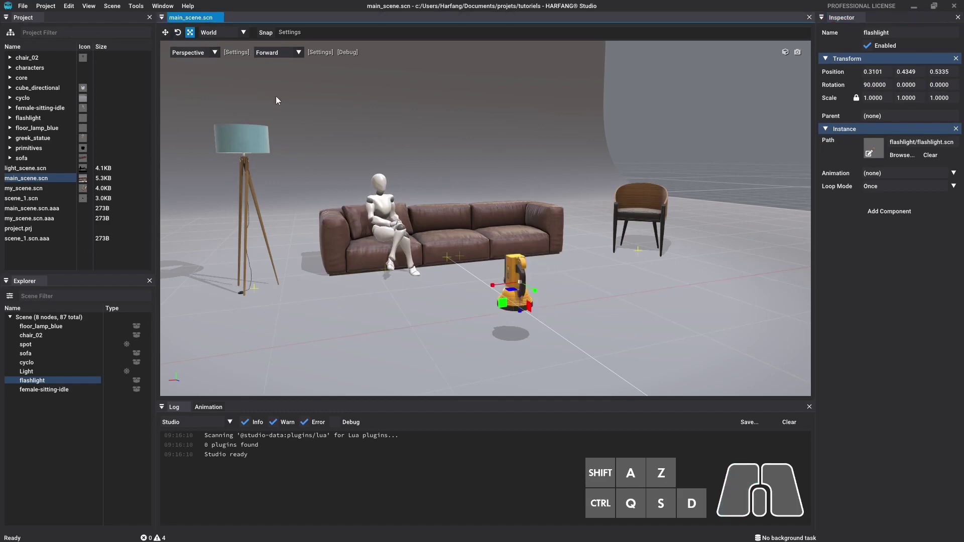
drag(493, 287, 392, 295)
drag(521, 312, 515, 347)
drag(535, 293, 593, 332)
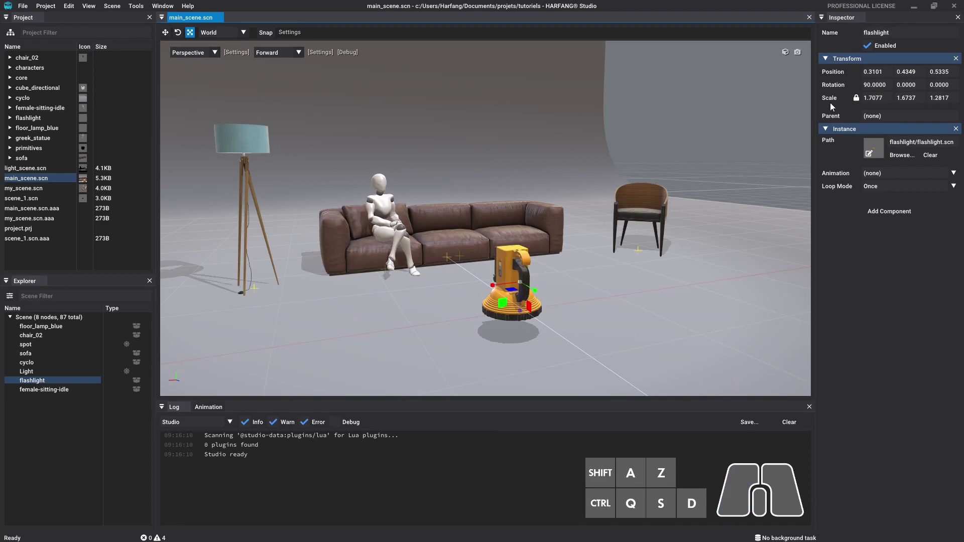
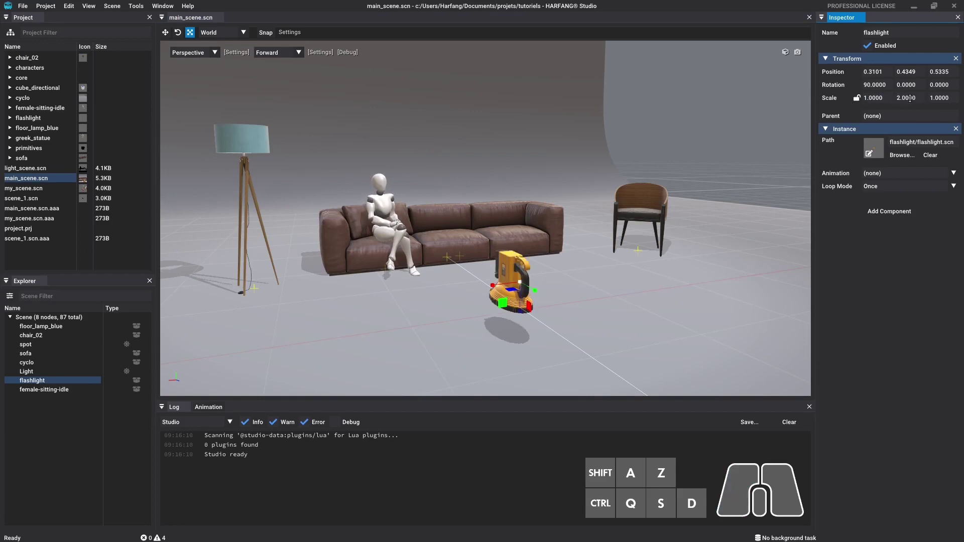
click(855, 100)
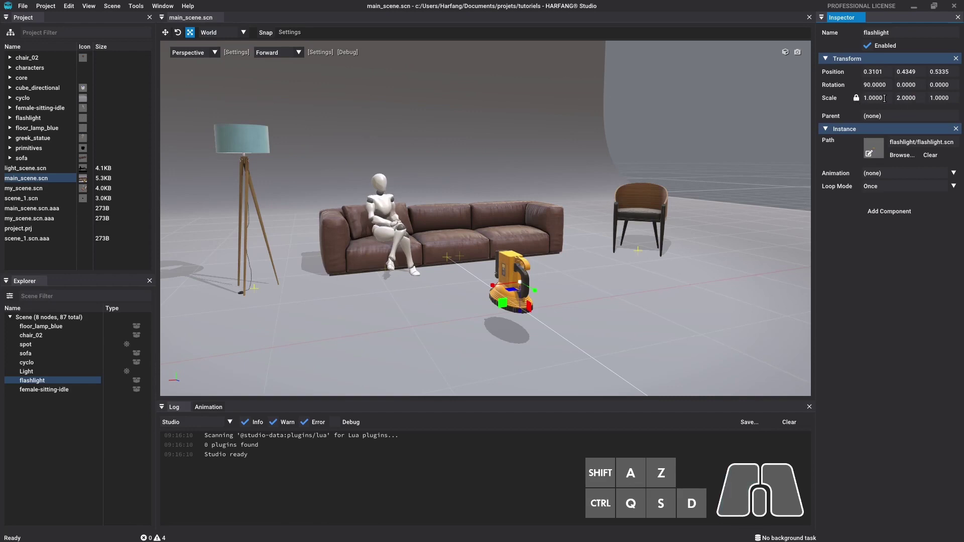
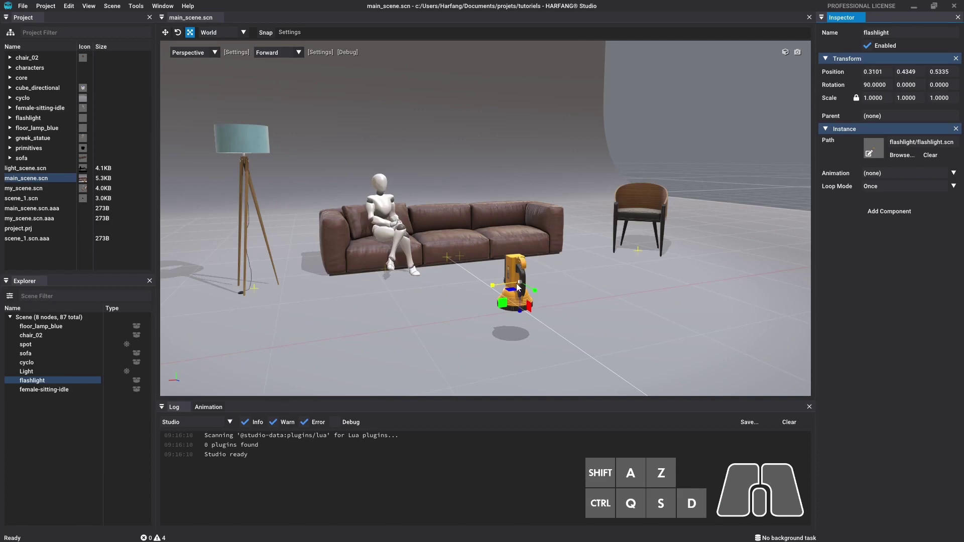
drag(524, 284, 529, 280)
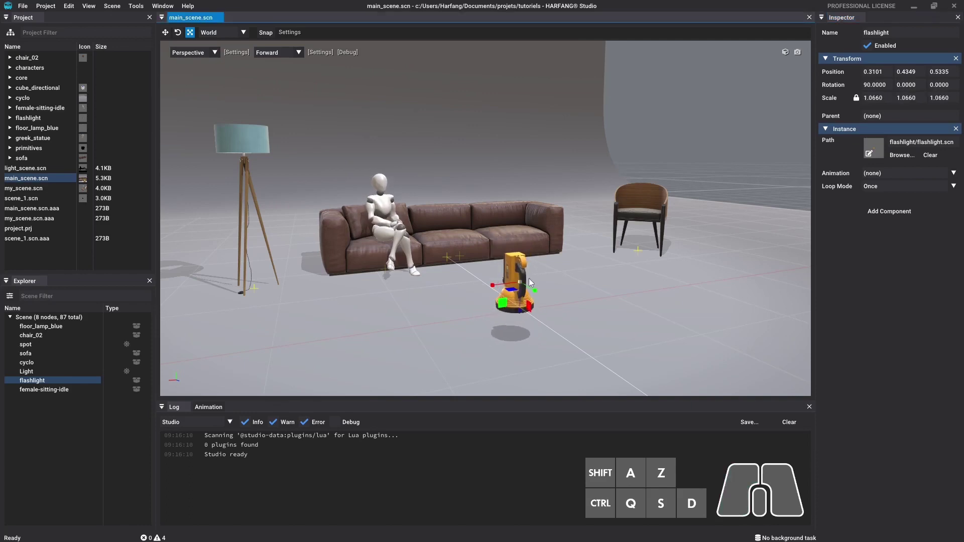
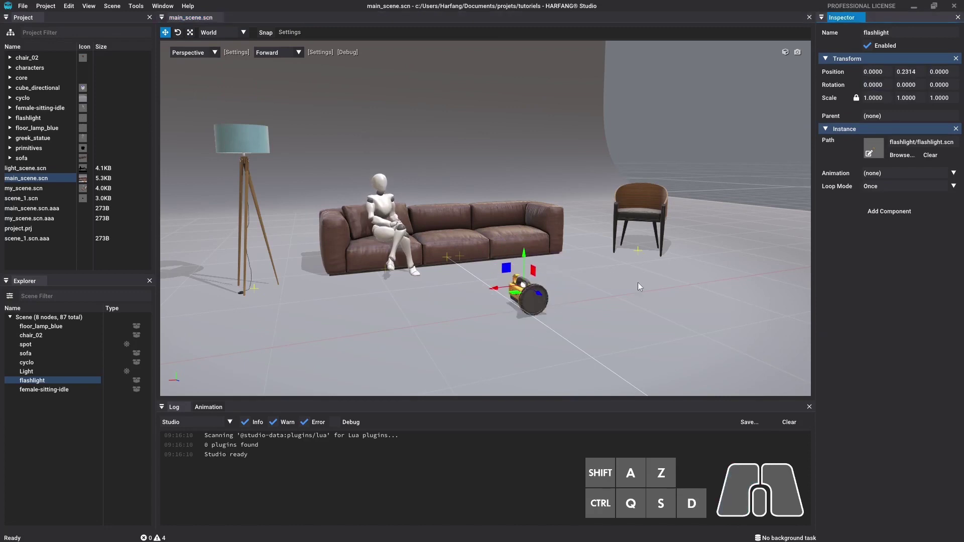
Zoom in on the flashlight and set the gizmo orientation to Local for editing its rotation.
scroll(up, 3)
drag(603, 273, 627, 319)
key(z)
key(z)
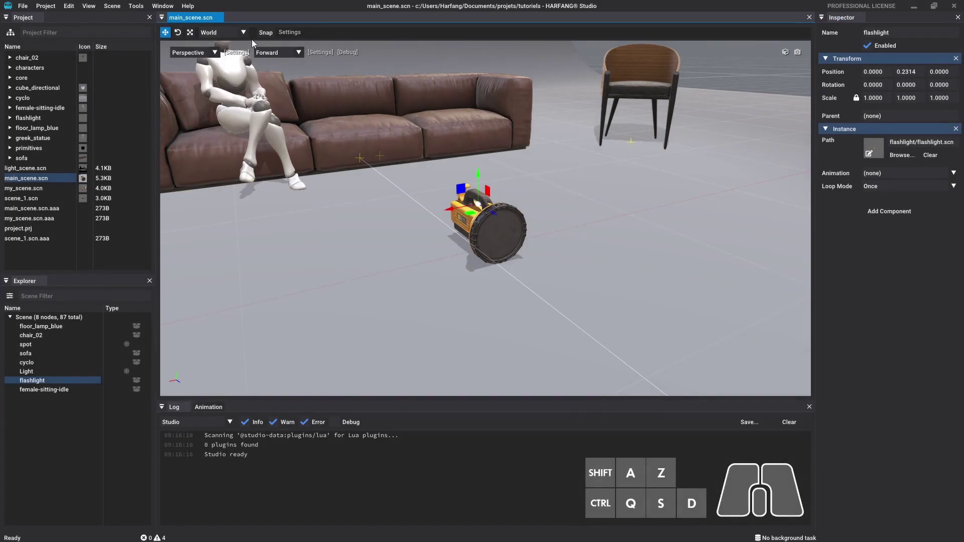
click(241, 33)
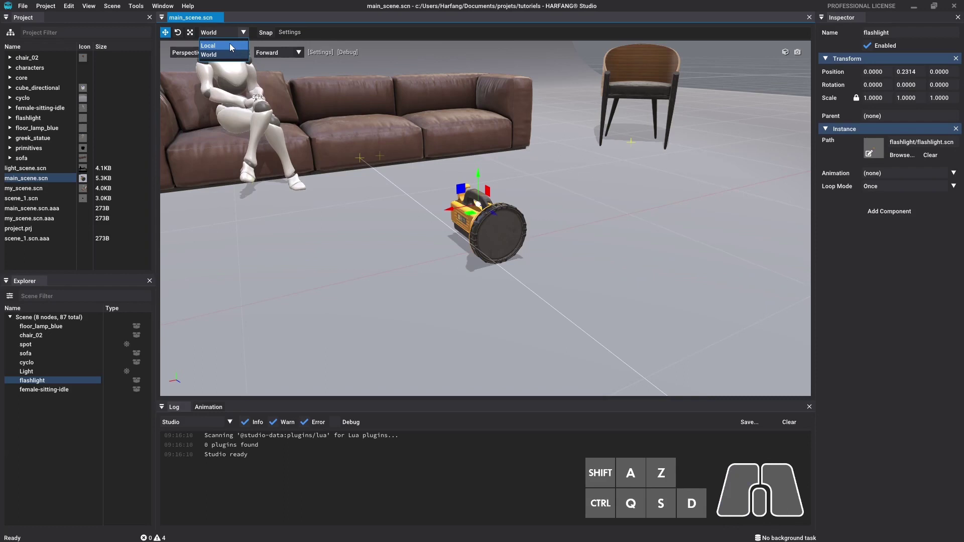
click(234, 48)
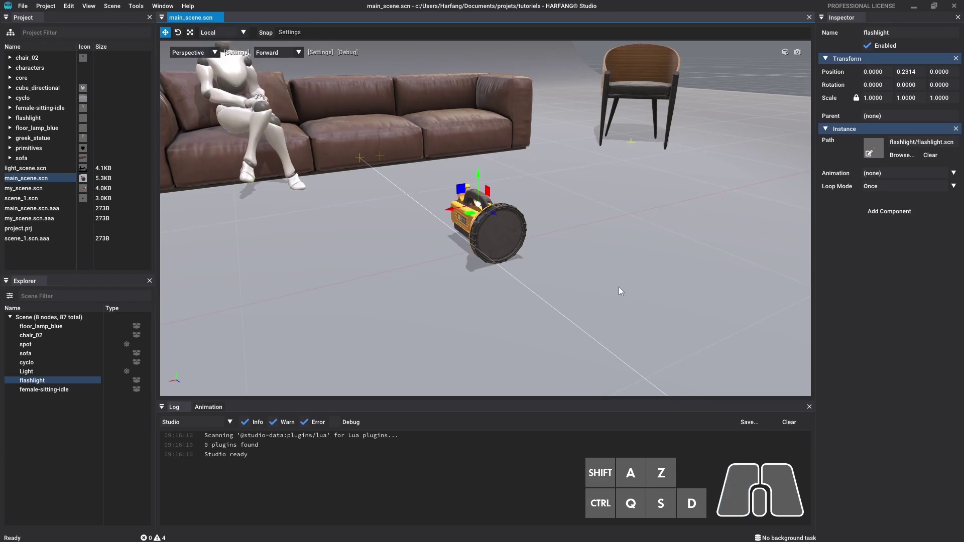
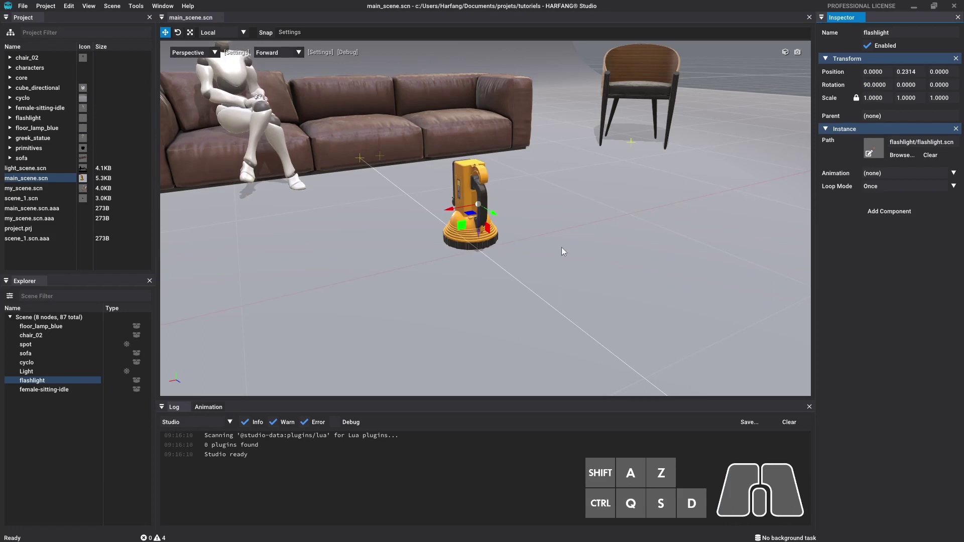
Switch the gizmo orientation from Local to World axes.
click(241, 33)
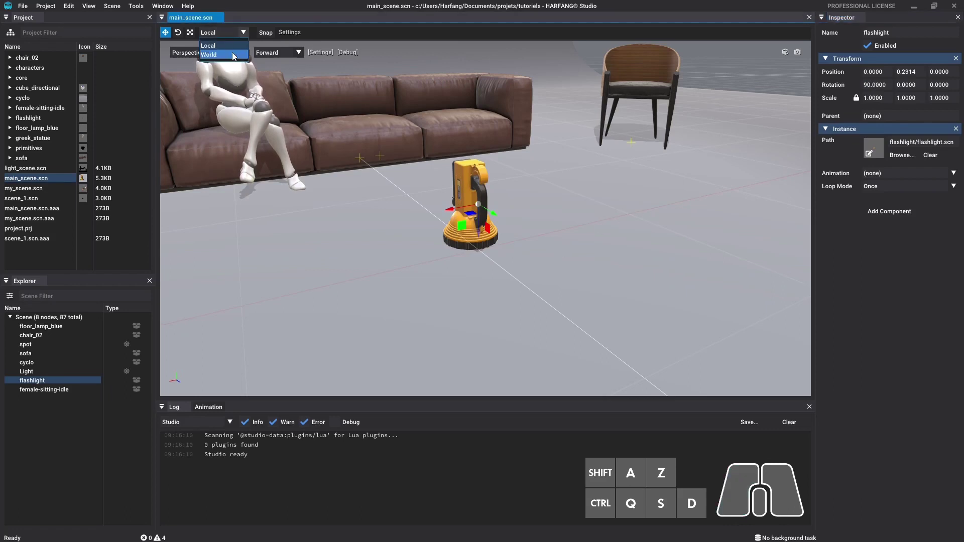
click(234, 57)
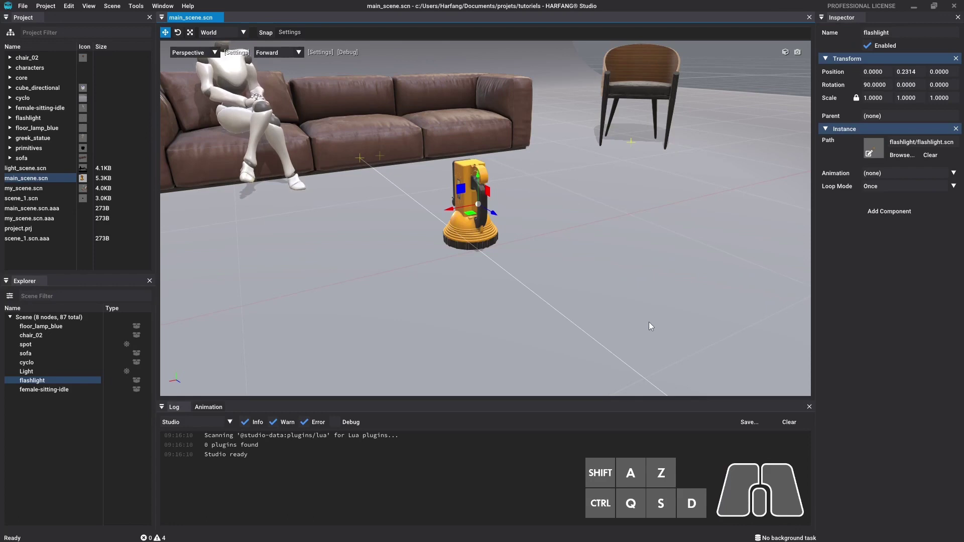
Shift-drag a trial copy of the flashlight beside it, then discard the duplicate.
click(48, 383)
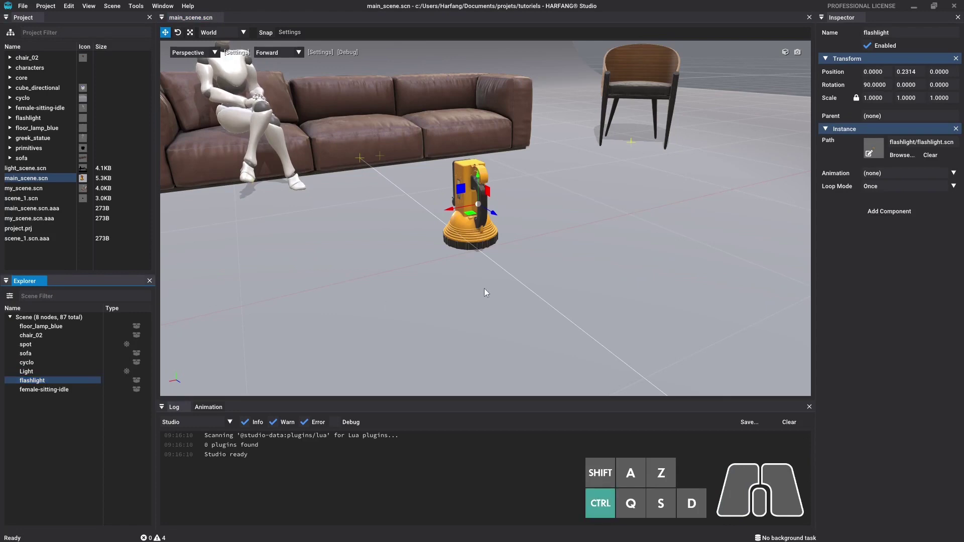
drag(450, 210, 315, 246)
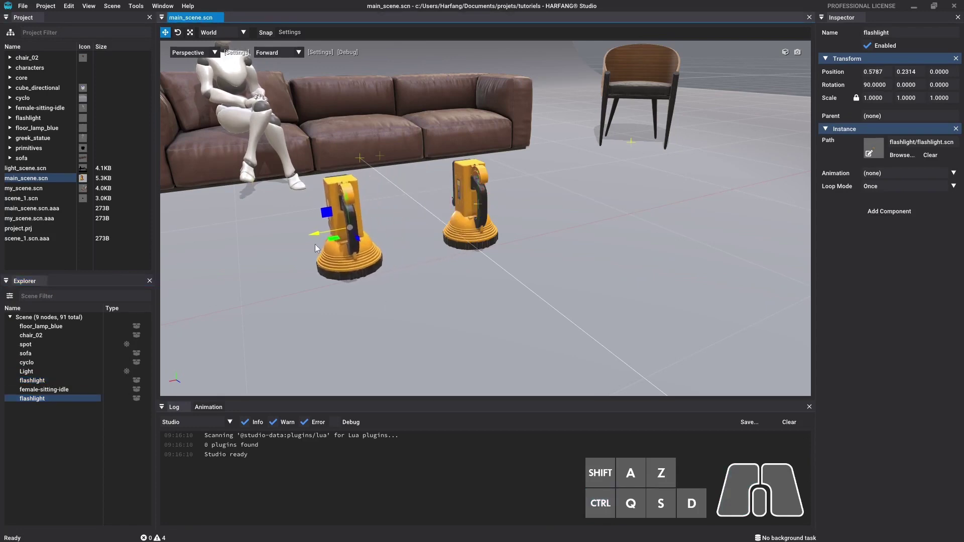
click(344, 269)
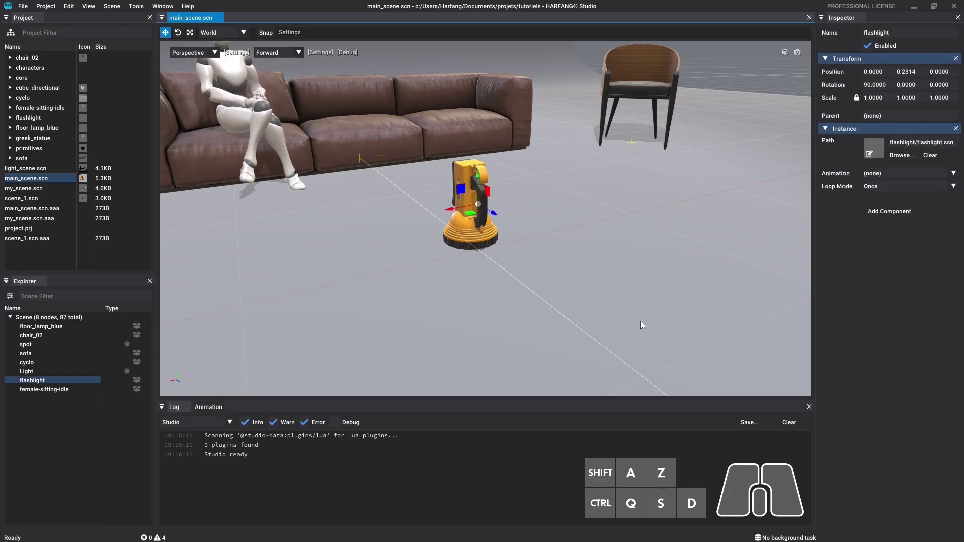
Reselect the flashlight, turn on Snap and drag it along an axis in snapped steps.
click(36, 346)
click(34, 354)
click(33, 364)
click(38, 375)
click(45, 384)
click(604, 295)
click(471, 242)
click(260, 36)
drag(453, 212, 547, 213)
Close the snap settings, turn Snap off and lift the flashlight to height 0.2040.
click(293, 37)
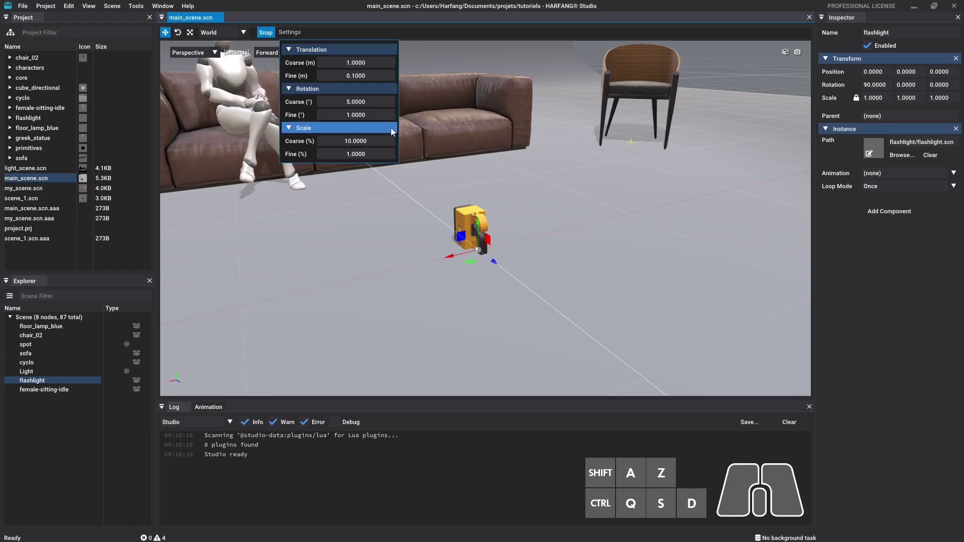
click(268, 34)
click(274, 40)
drag(480, 227, 480, 184)
Orbit and reframe the scene with Shift+A, keeping the flashlight selected.
drag(654, 256, 615, 235)
click(463, 180)
key(shift+a)
click(236, 78)
key(shift+a)
click(762, 234)
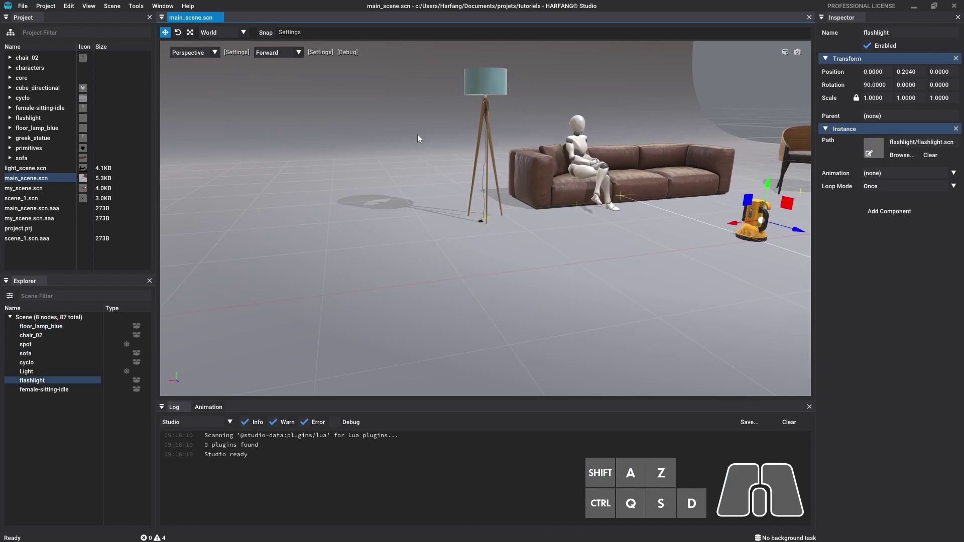
Drag the flashlight node onto chair_02 in the Explorer, giving local position 0.7909, 0.2040, 2.9976.
click(94, 10)
click(102, 21)
scroll(up, 3)
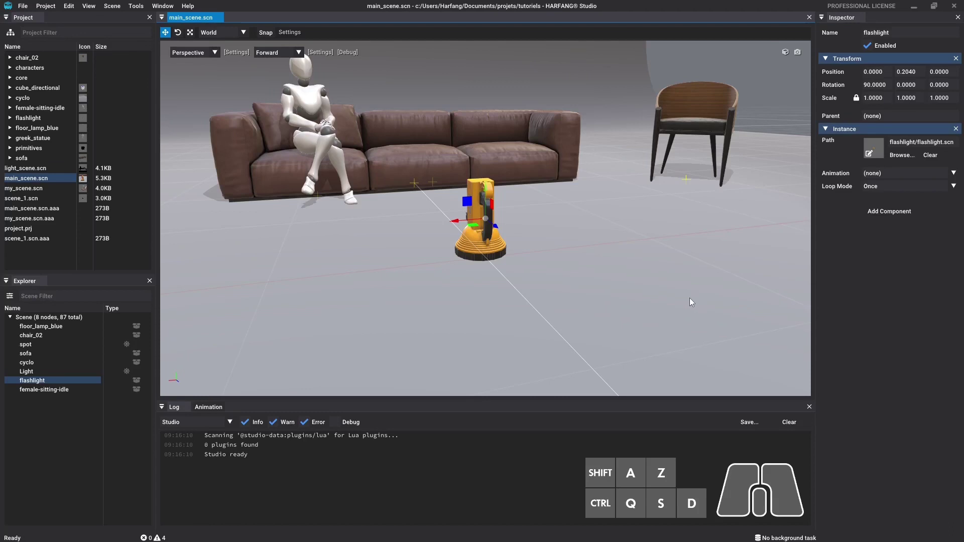
drag(683, 305, 625, 284)
key(d)
key(d)
click(42, 380)
drag(46, 380, 47, 339)
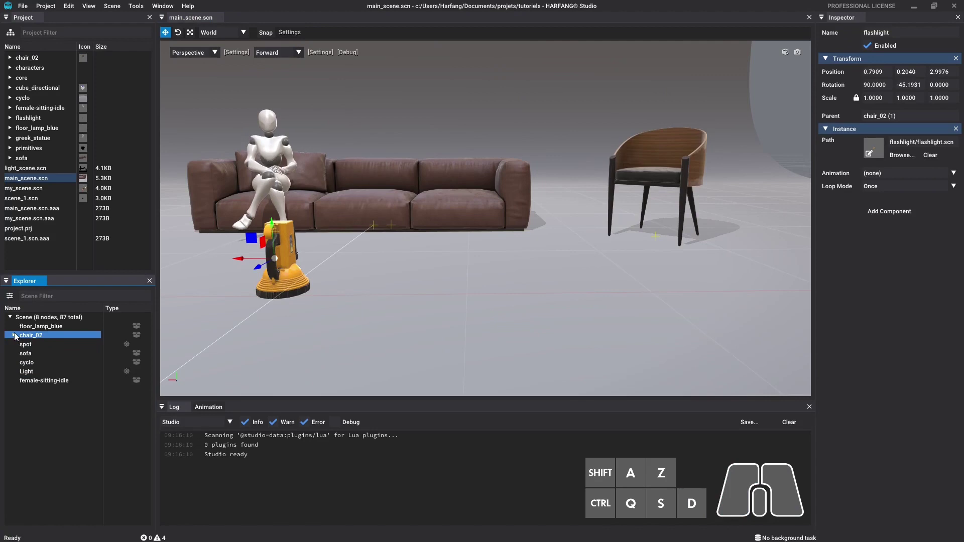
Expand chair_02 to show the nested flashlight and compare the two nodes' transforms.
click(18, 334)
drag(636, 223, 635, 216)
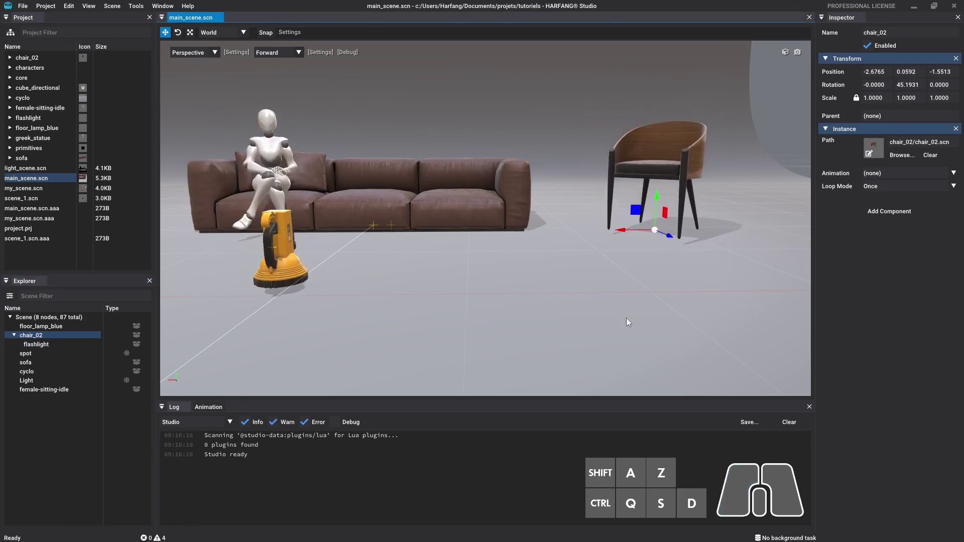
click(288, 276)
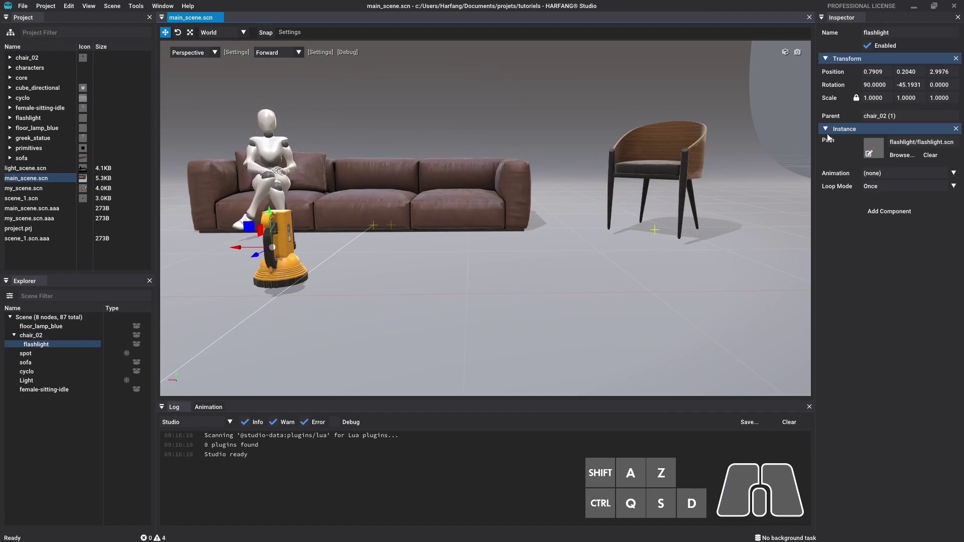
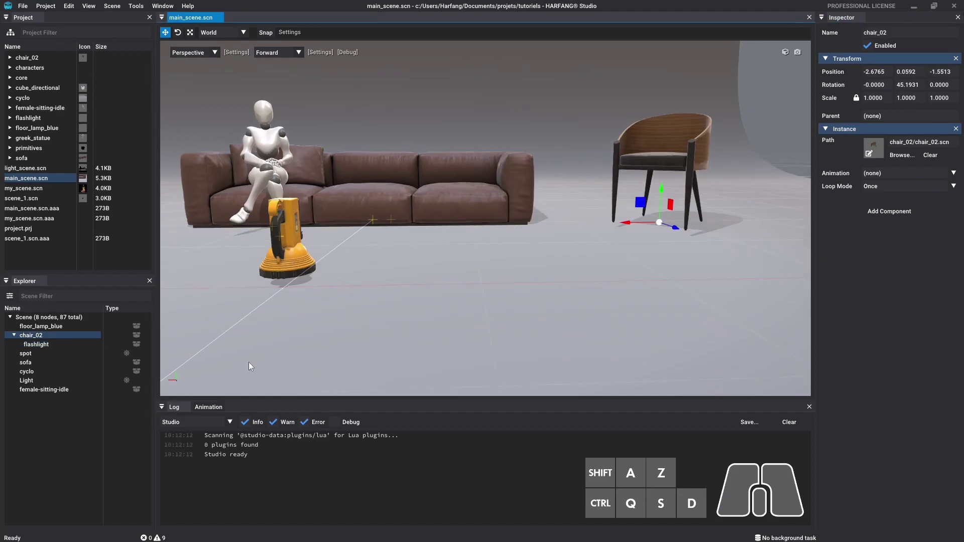
click(48, 347)
drag(50, 344, 58, 345)
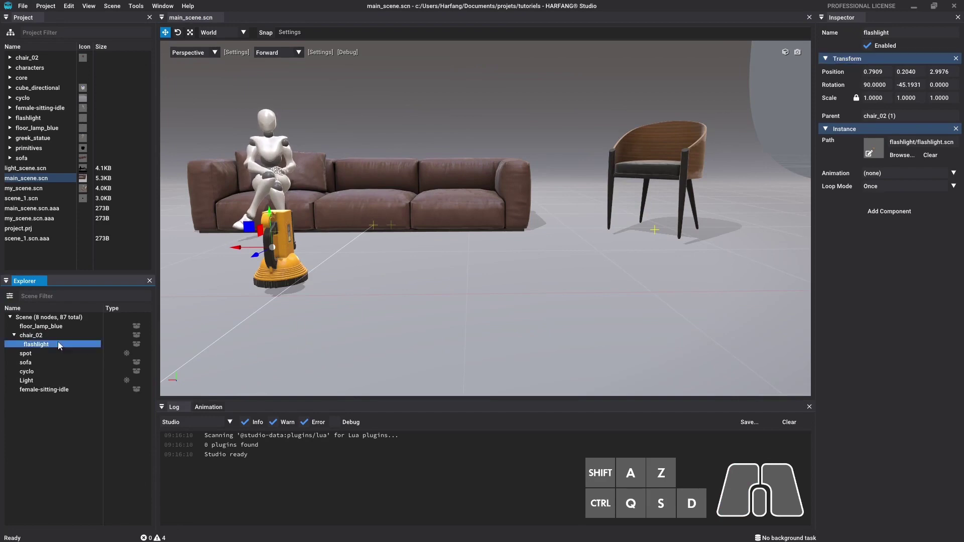
Select the nested flashlight and switch the gizmo orientation back to Local axes.
click(52, 337)
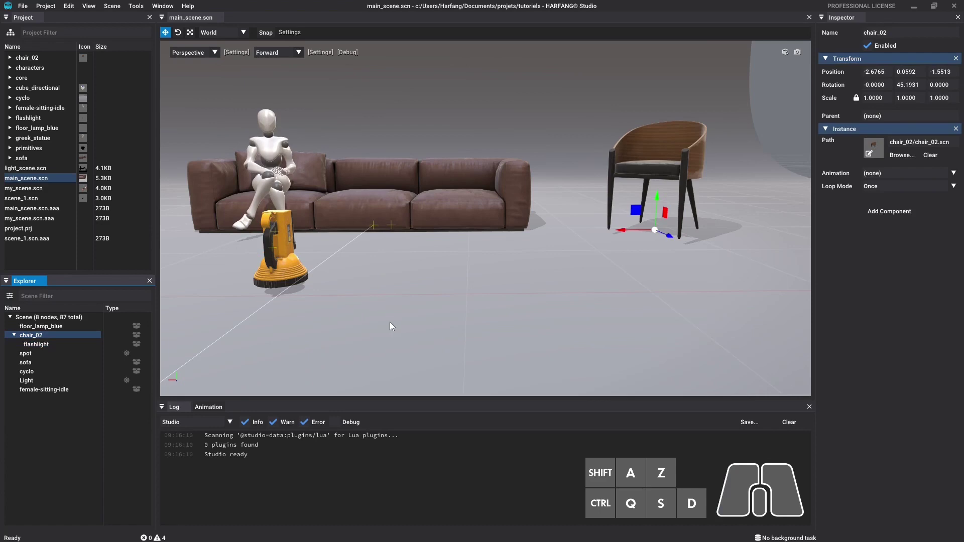
click(58, 346)
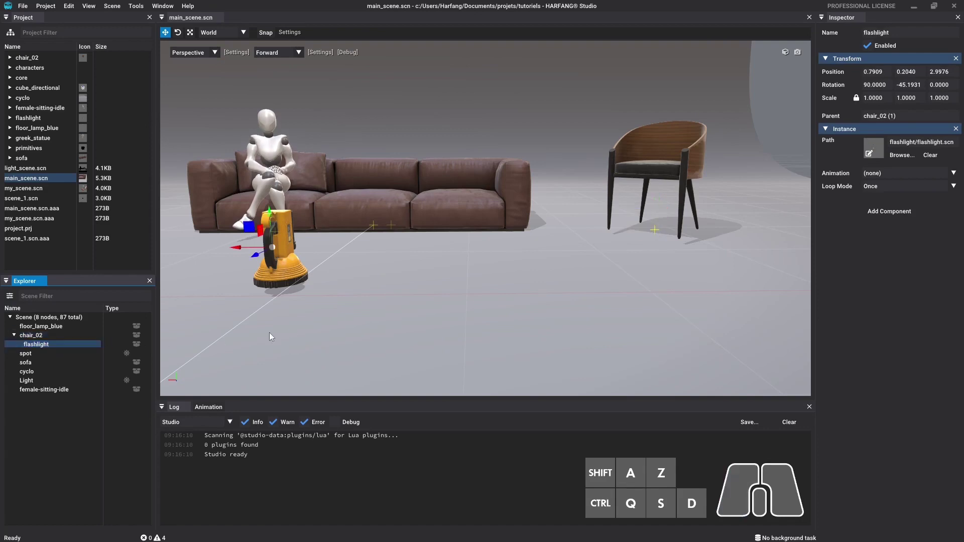
click(248, 32)
click(222, 48)
Alternate between chair_02 and the nested flashlight to compare their local transforms.
click(647, 172)
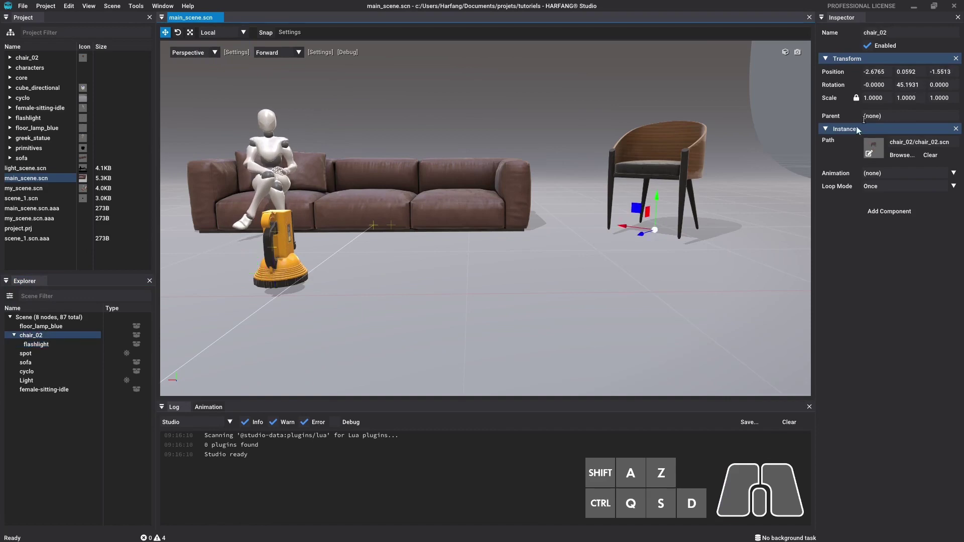
click(295, 273)
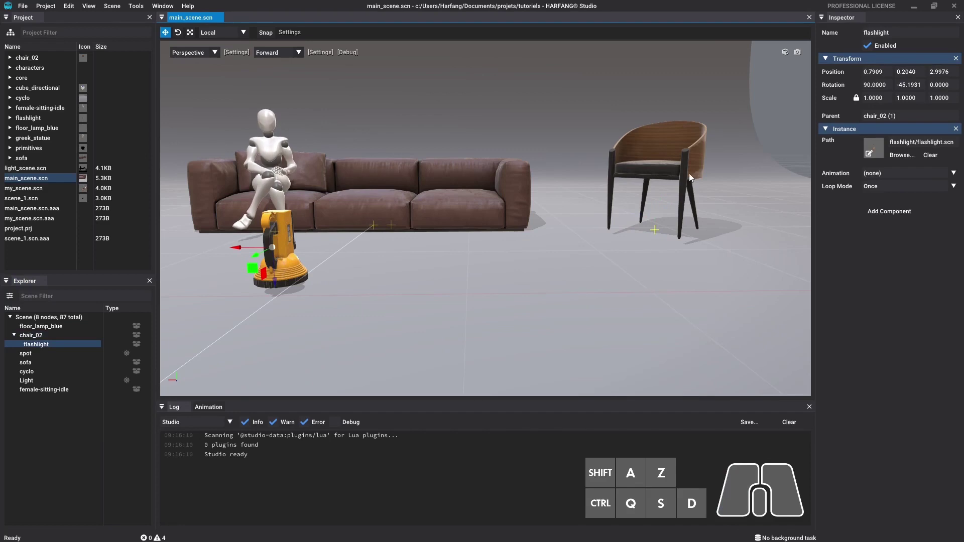
click(693, 175)
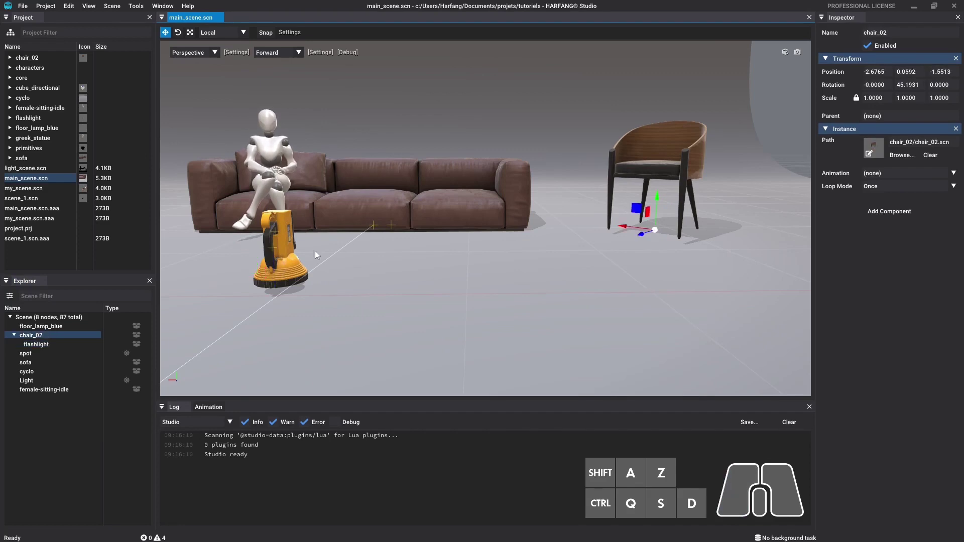
click(288, 272)
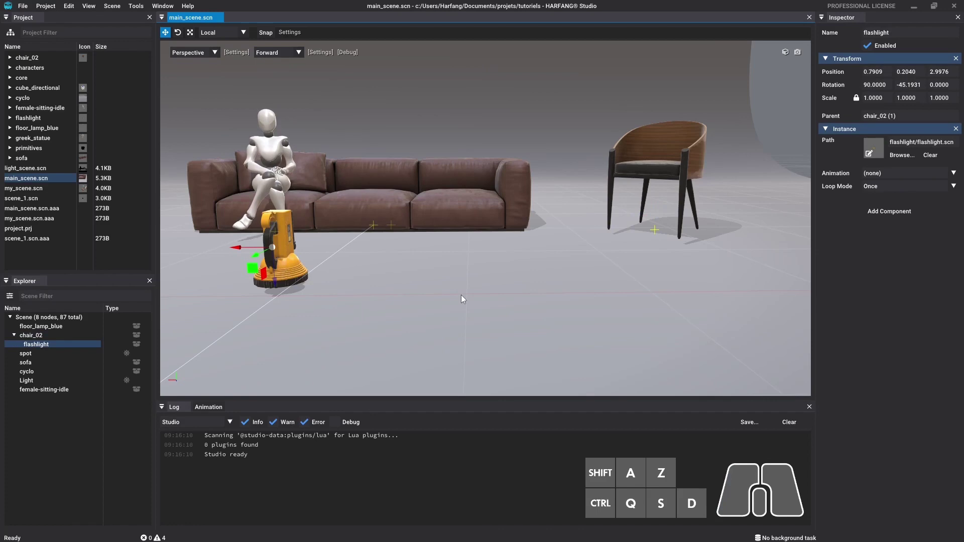
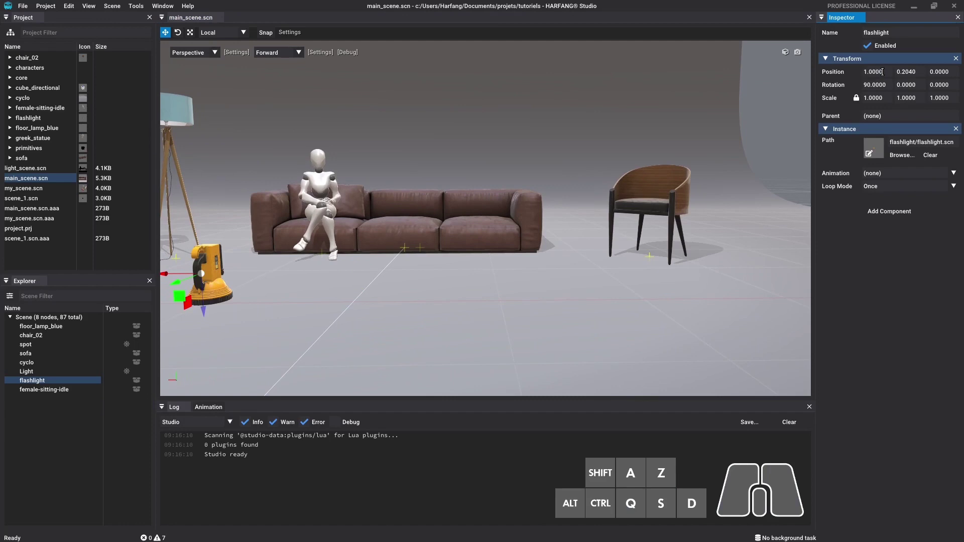
Give the flashlight Position X 1 and make it a child of chair_02, landing at 1, 0.2040, 0.
right_click(444, 291)
key(q)
click(653, 199)
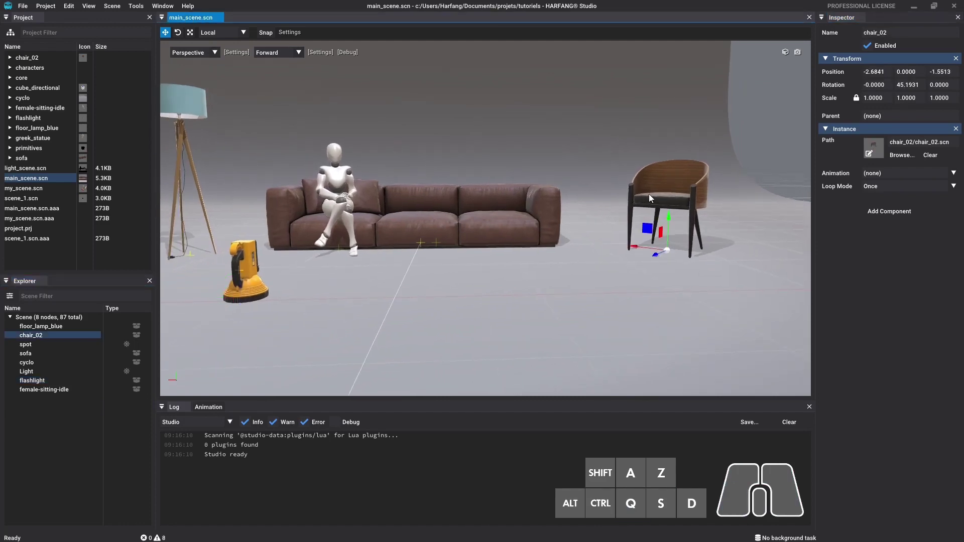
click(253, 299)
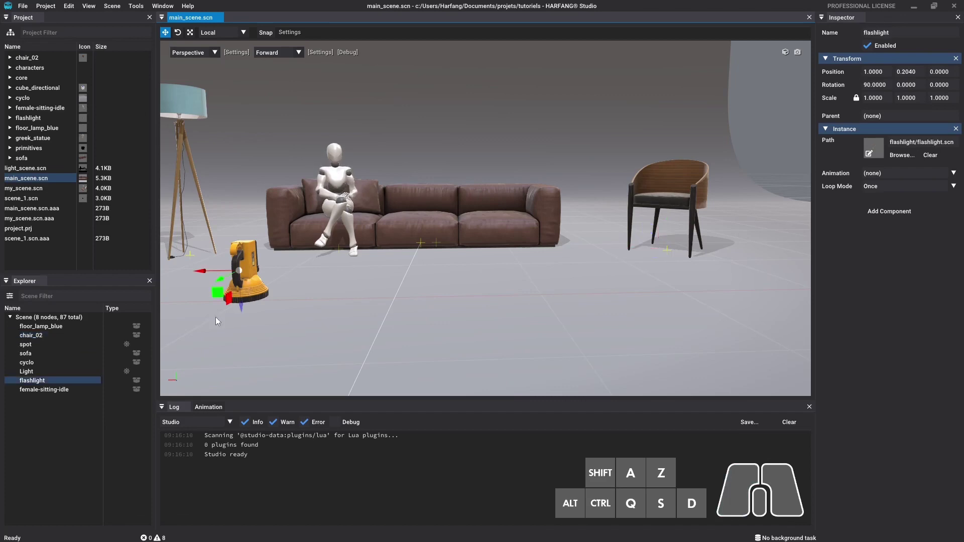
drag(37, 384, 45, 341)
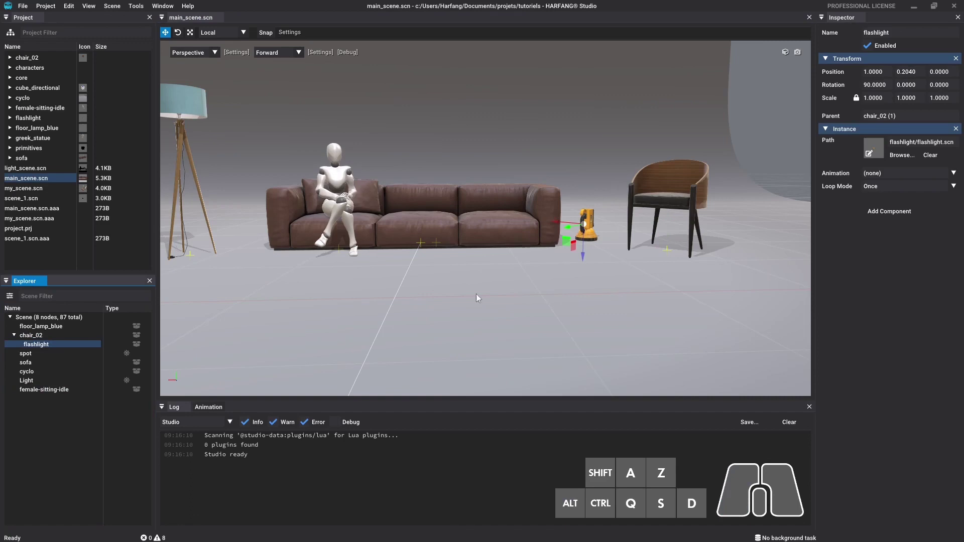